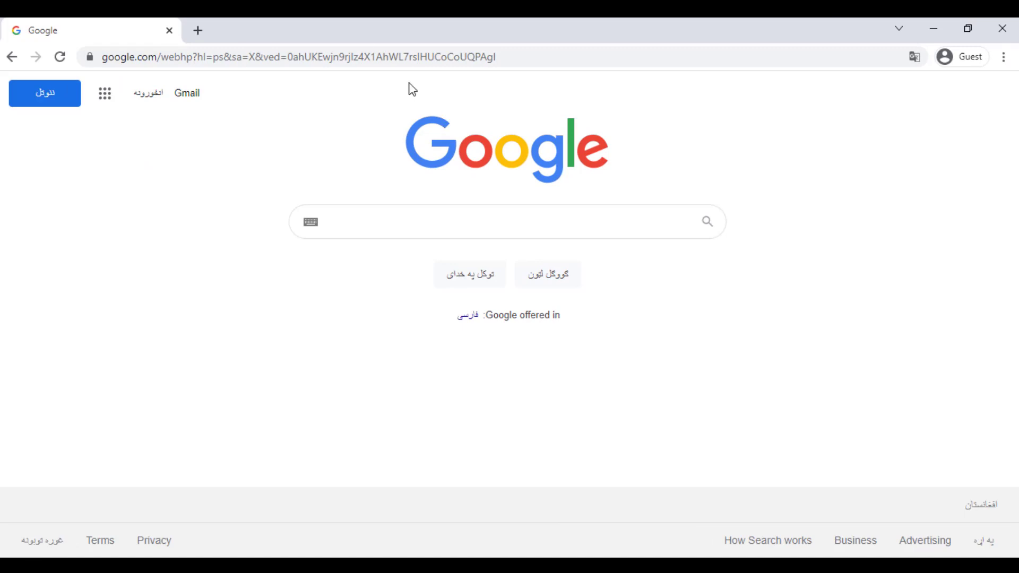
# Go to Gmail from the Google home page to begin creating a new account
pyautogui.moveTo(367, 39); pyautogui.dragTo(367, 31)
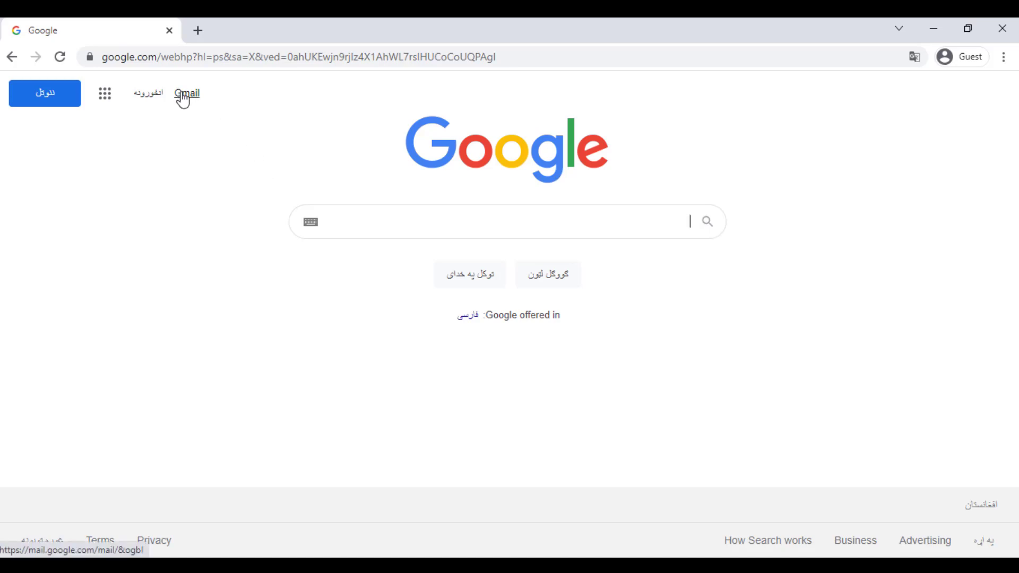
pyautogui.click(182, 101)
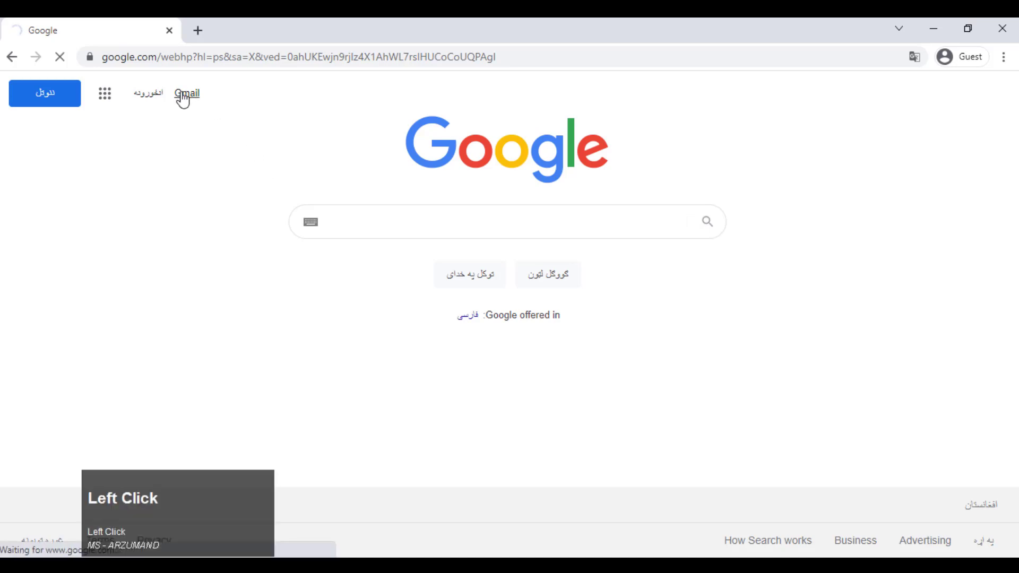
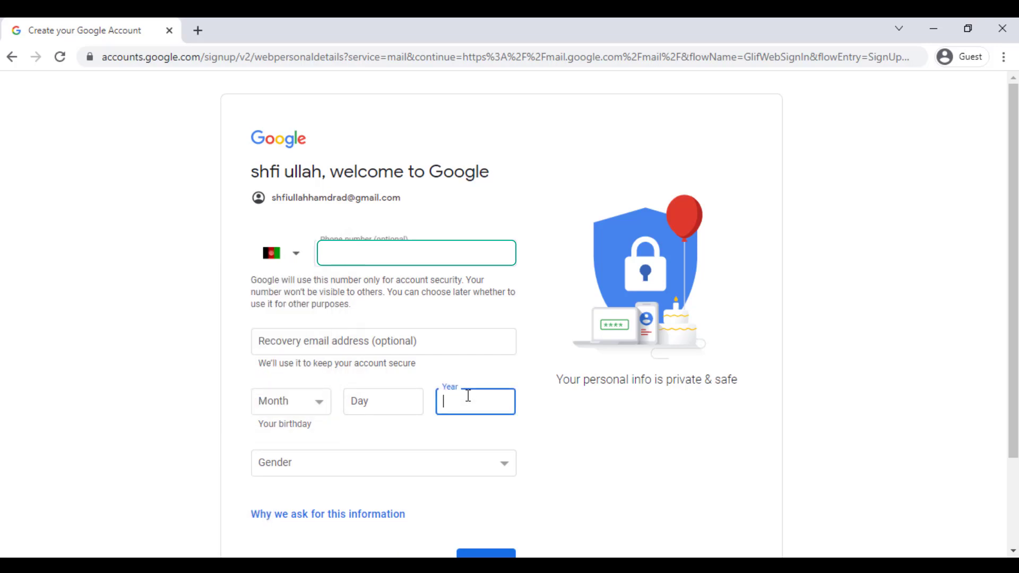
# Enter birthday as May 1 with year starting 200, then move on to the gender question
pyautogui.click(470, 389)
pyautogui.write('200')
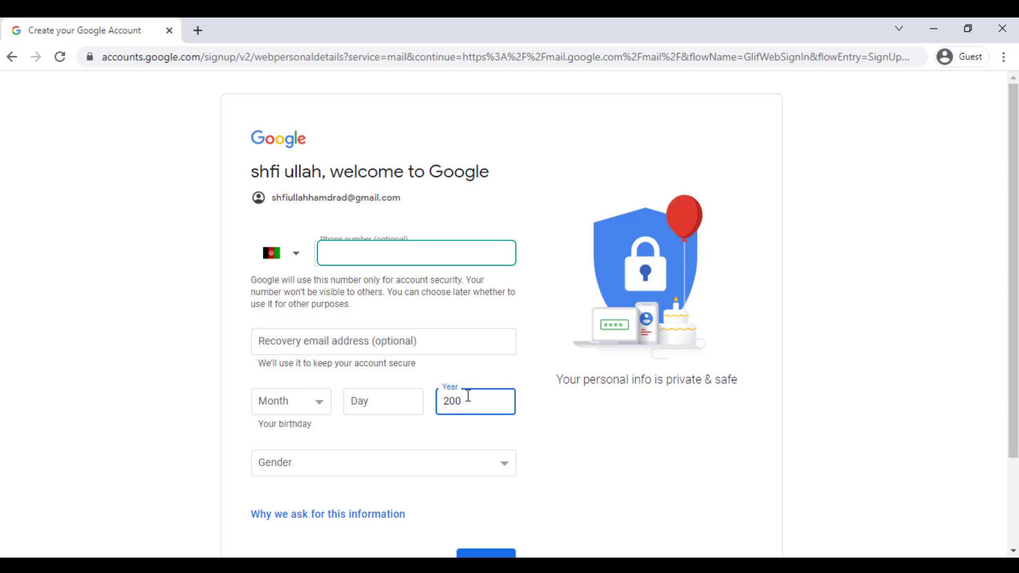
pyautogui.press('F9')
pyautogui.click(404, 393)
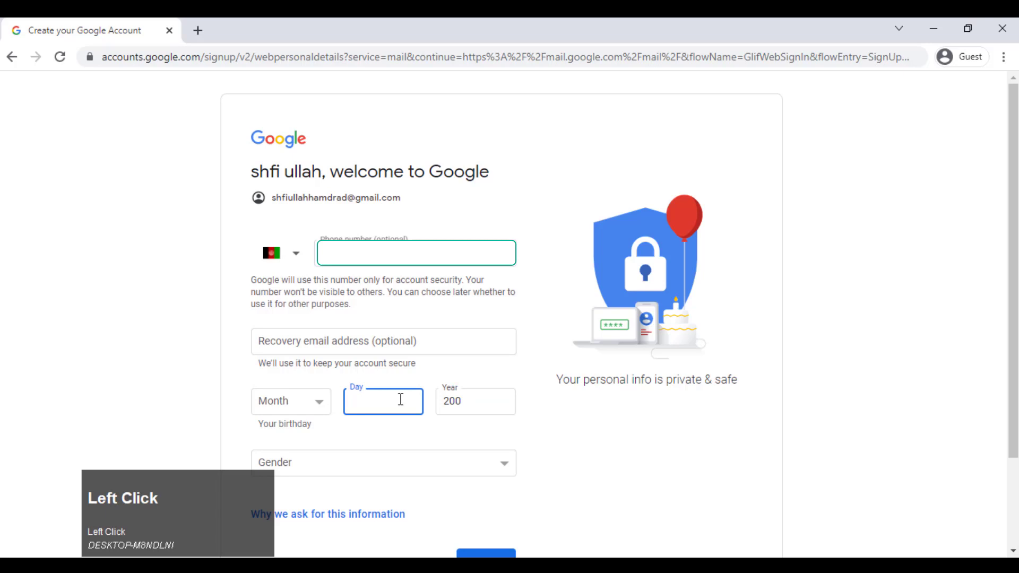
pyautogui.press('1')
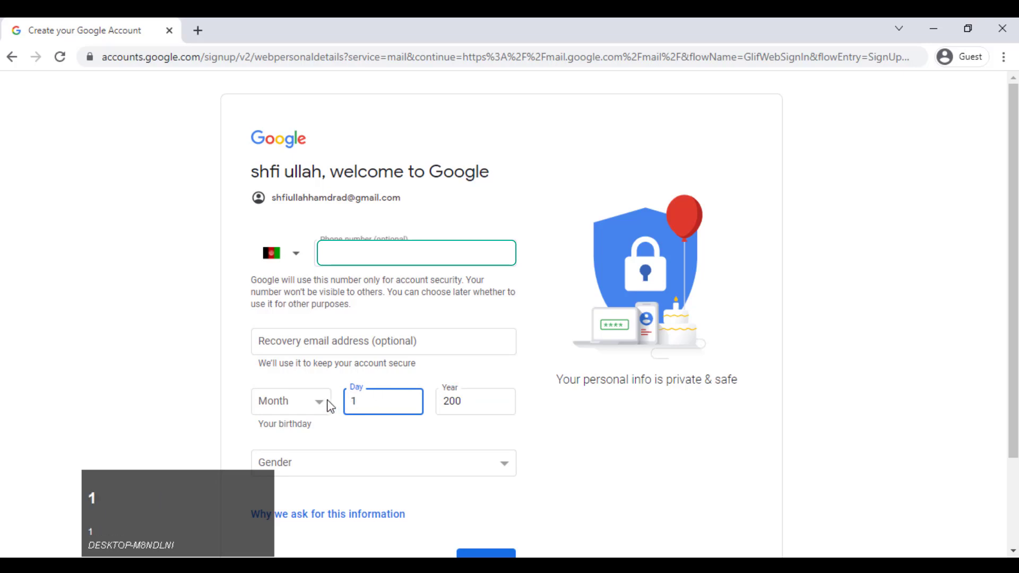
pyautogui.click(316, 407)
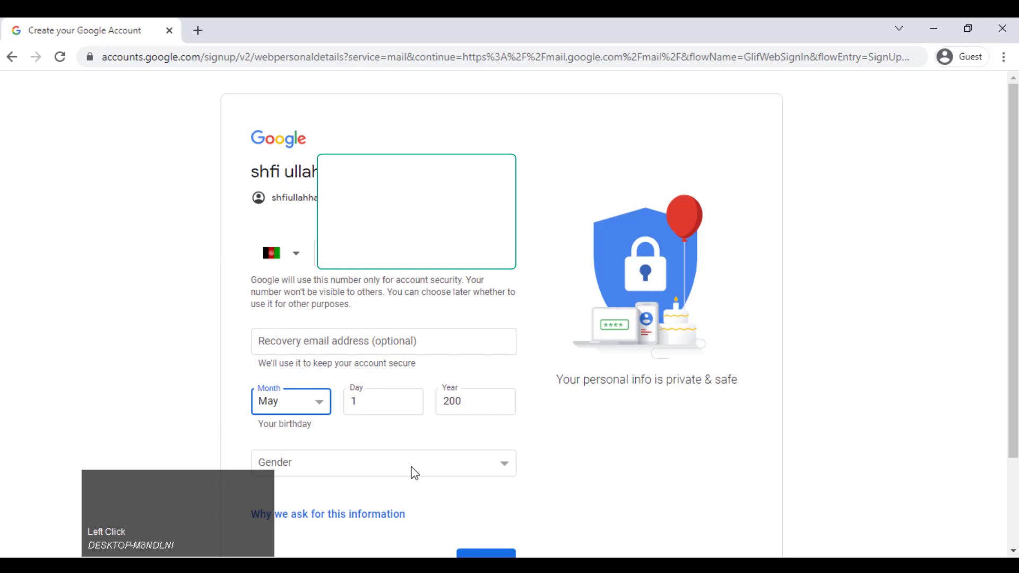
pyautogui.click(416, 470)
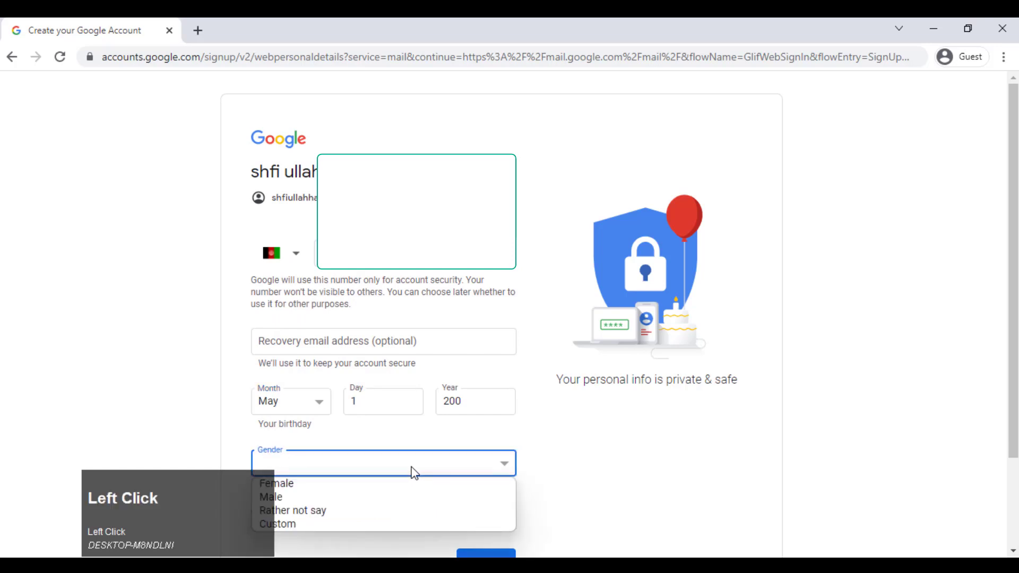